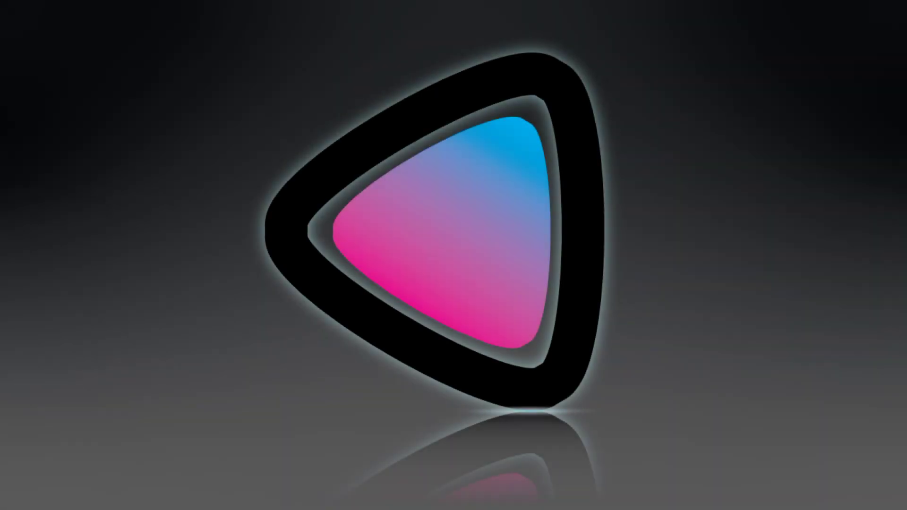
- Place a three-sided polygon on the artboard as the triangle base for the guitar pick
{"action": "double_click", "coordinate": [19, 146]}
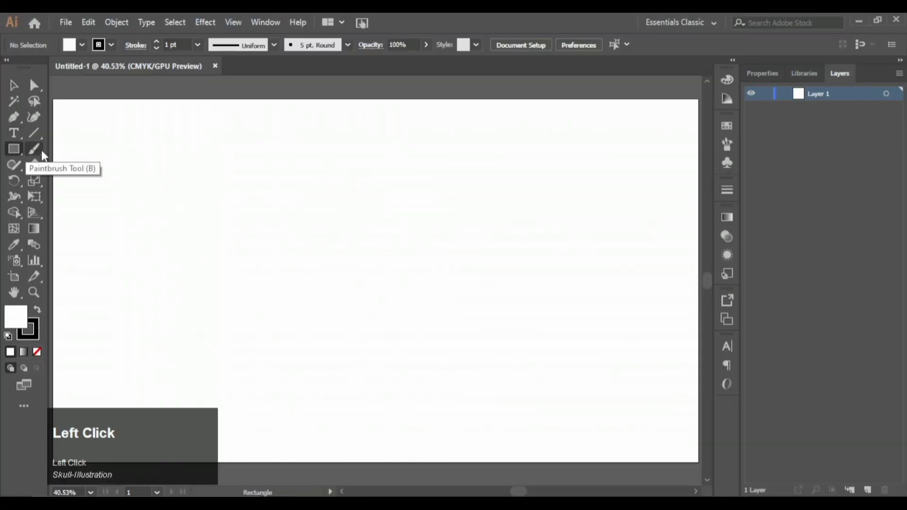
{"action": "right_click", "coordinate": [22, 153]}
{"action": "left_click", "coordinate": [57, 199]}
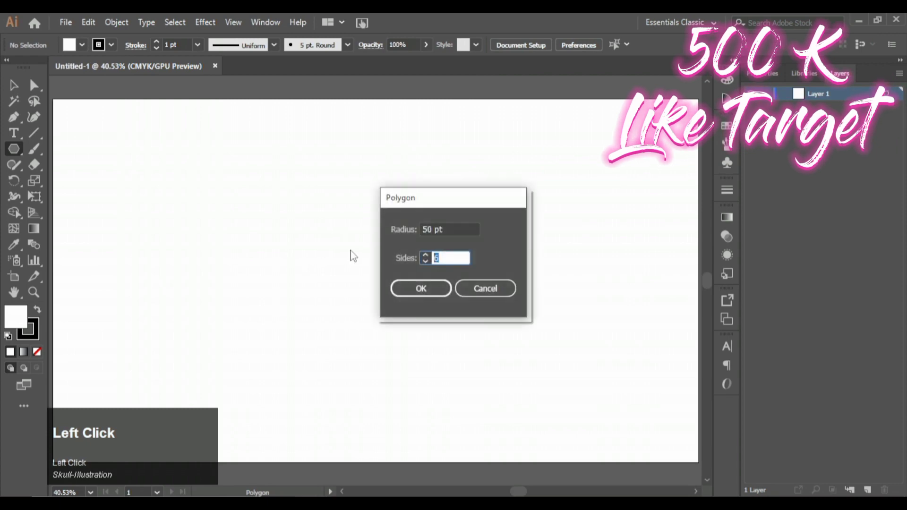
{"action": "scroll", "scroll_direction": "down", "scroll_amount": 3}
{"action": "left_click", "coordinate": [425, 293]}
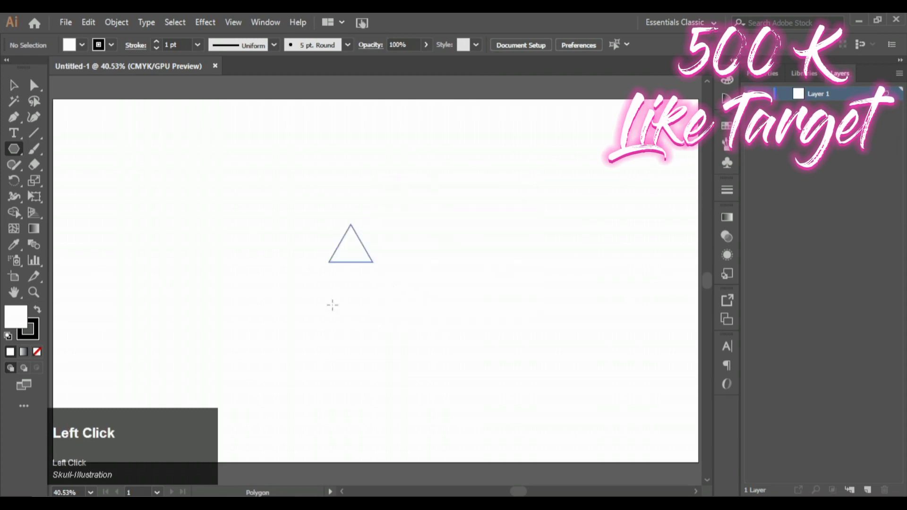
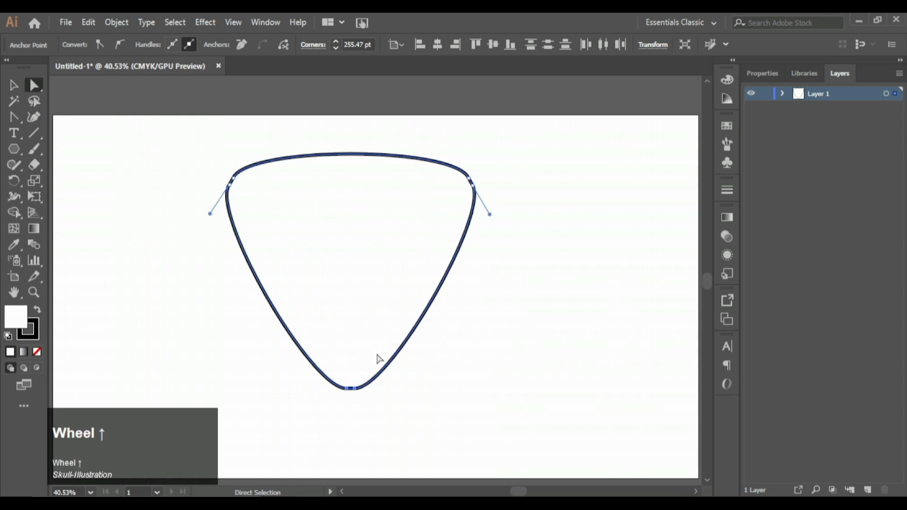
- Select the pick outline, set its stroke weight to 40 pt and deselect to preview
{"action": "left_click_drag", "start_coordinate": [484, 255], "coordinate": [138, 242]}
{"action": "scroll", "scroll_direction": "down", "scroll_amount": 3}
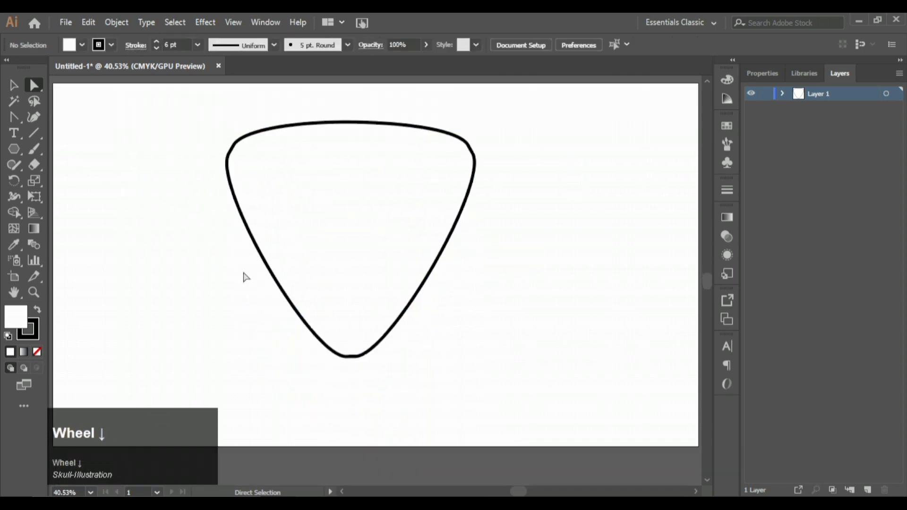
{"action": "scroll", "scroll_direction": "up", "scroll_amount": 3}
{"action": "left_click_drag", "start_coordinate": [179, 278], "coordinate": [204, 52]}
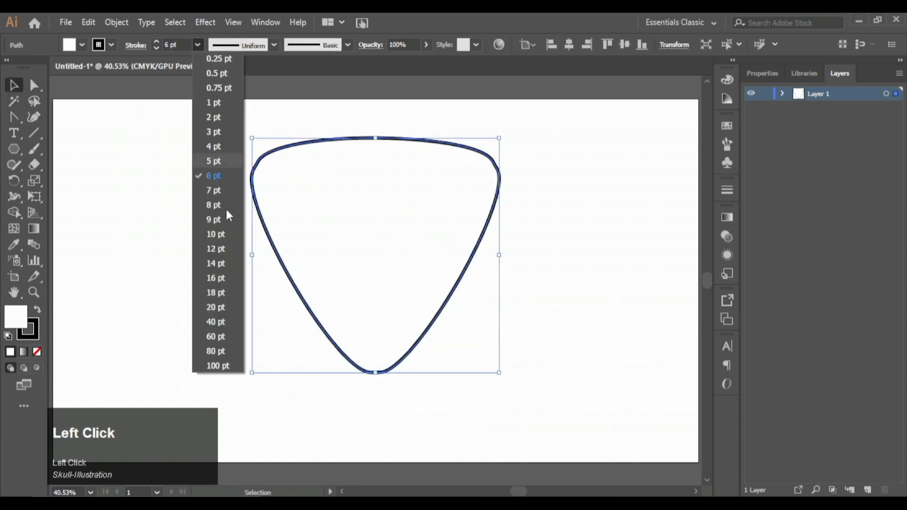
{"action": "left_click", "coordinate": [205, 48]}
{"action": "left_click", "coordinate": [291, 159]}
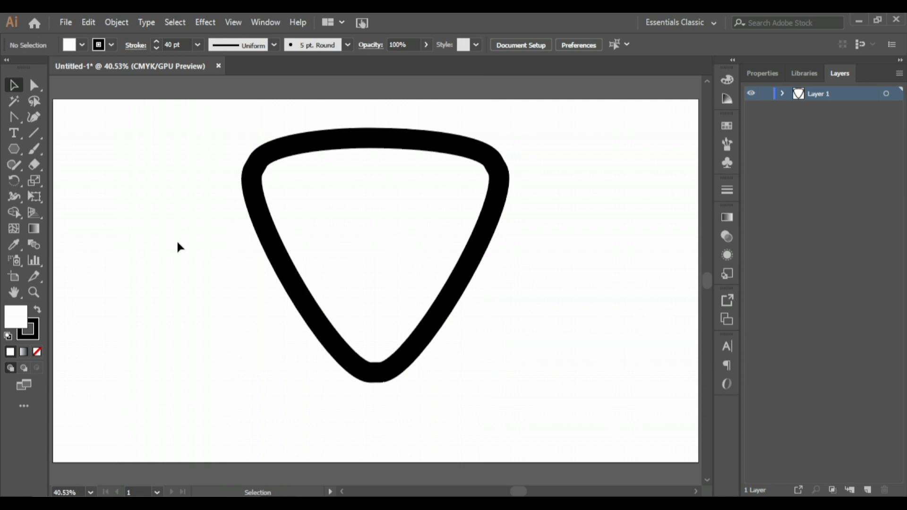
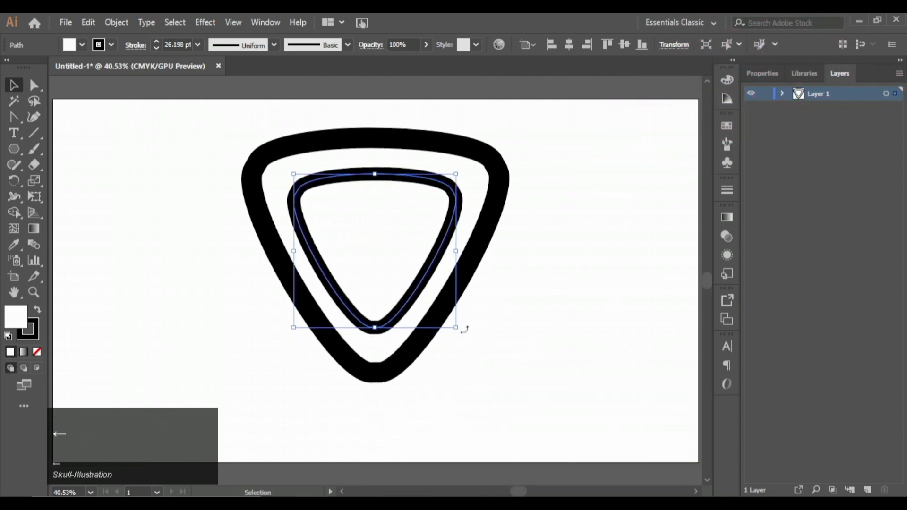
- Deselect to preview the smaller inner pick copy inside the thick outline
{"action": "left_click", "coordinate": [559, 313]}
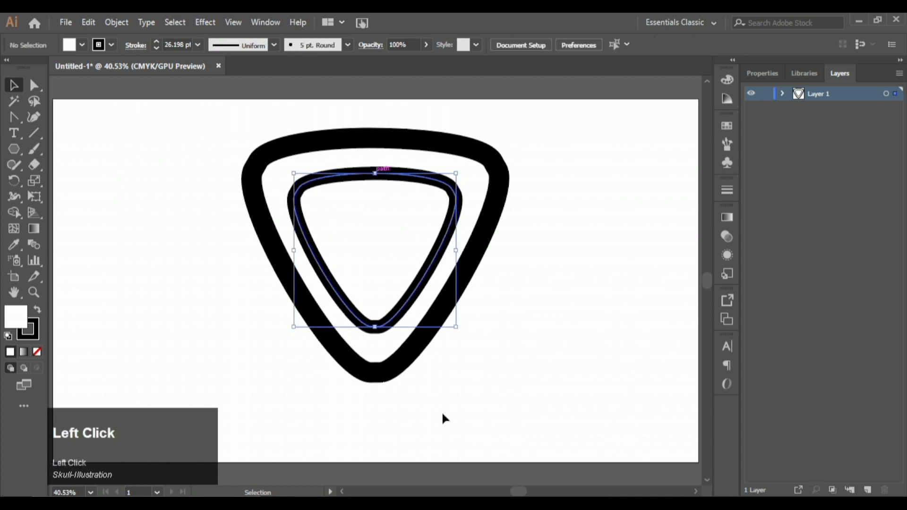
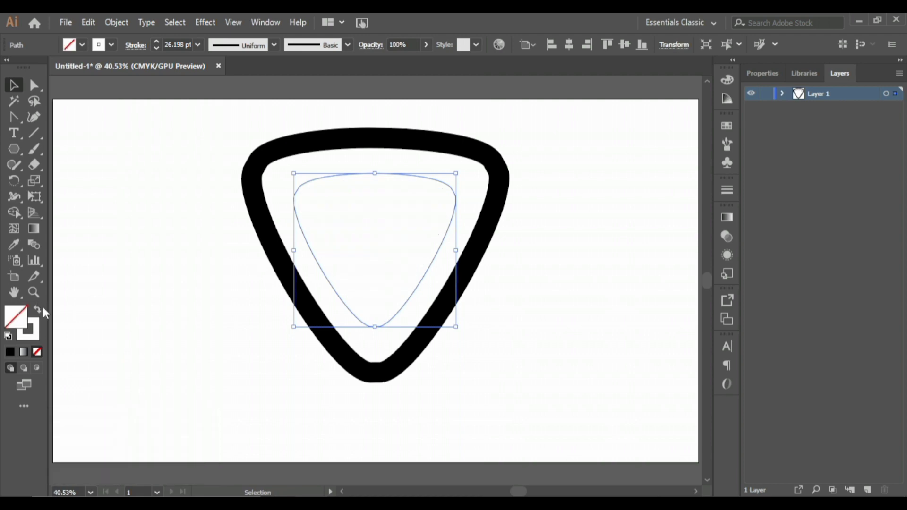
- Remove the inner pick's stroke, fill it black, then switch it to a gradient fill and start editing its stops
{"action": "left_click", "coordinate": [47, 312]}
{"action": "left_click", "coordinate": [62, 332]}
{"action": "key", "text": "ctrl+z"}
{"action": "left_click", "coordinate": [43, 337]}
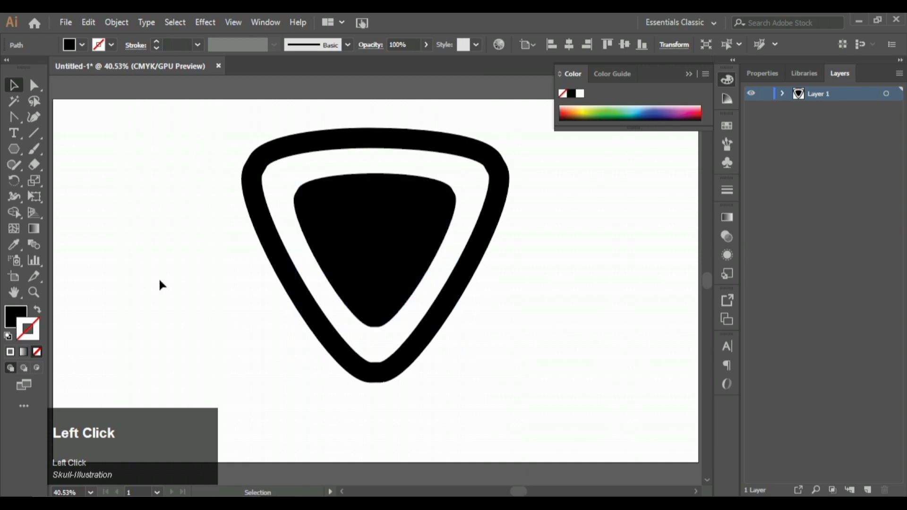
{"action": "left_click", "coordinate": [23, 316]}
{"action": "left_click", "coordinate": [737, 223]}
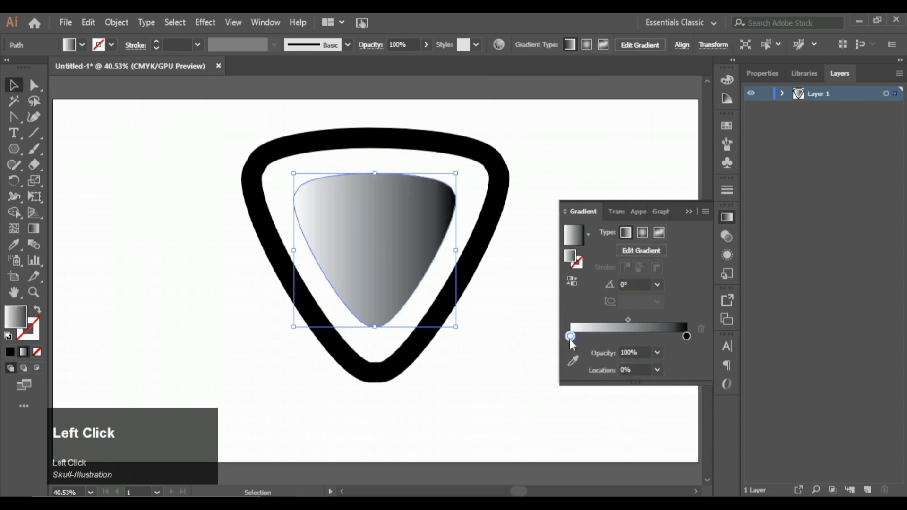
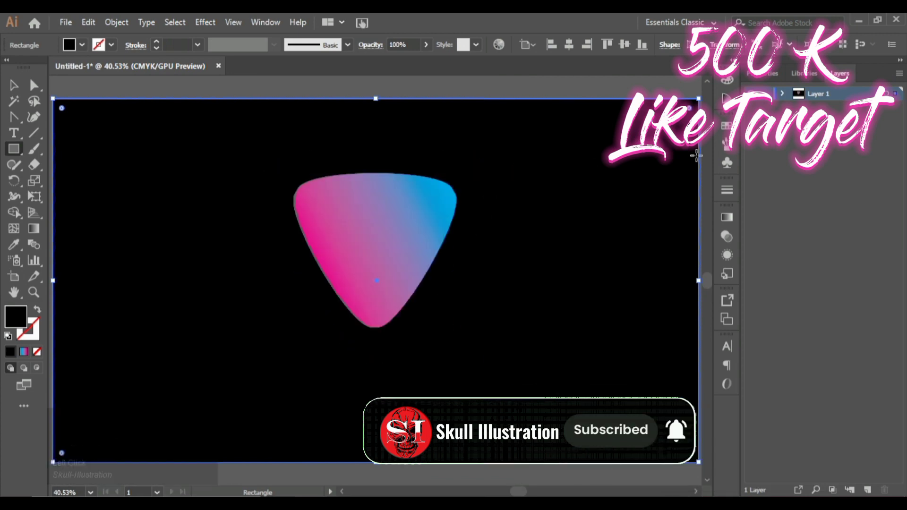
- Apply a freeform gradient to the background rectangle and place colour points for the glow
{"action": "left_click", "coordinate": [731, 223]}
{"action": "left_click", "coordinate": [593, 241]}
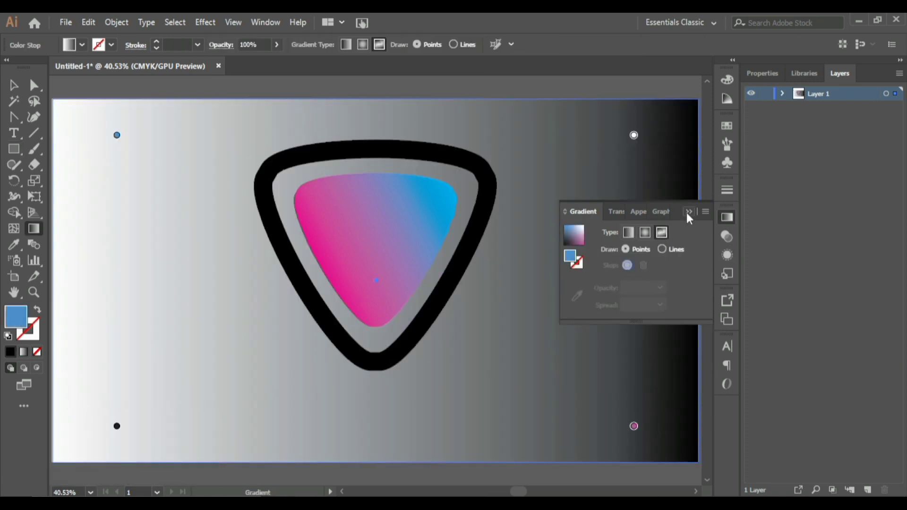
{"action": "left_click", "coordinate": [693, 217]}
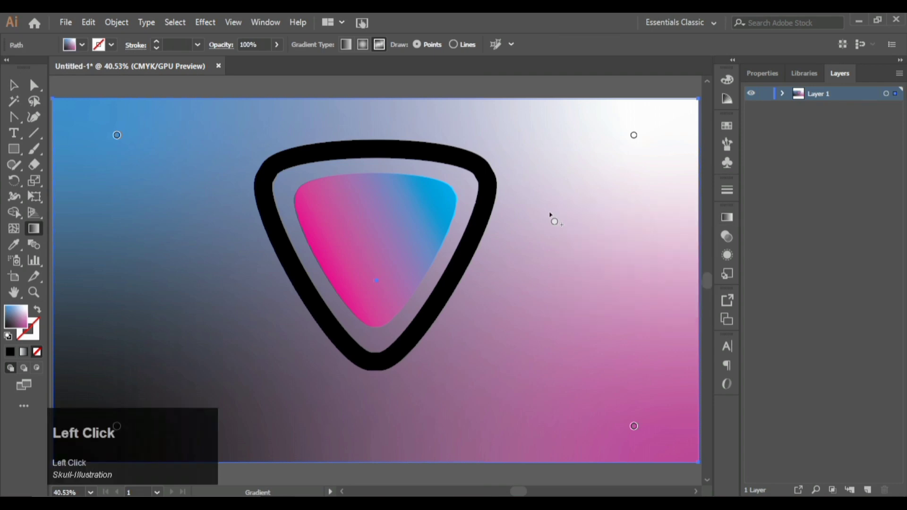
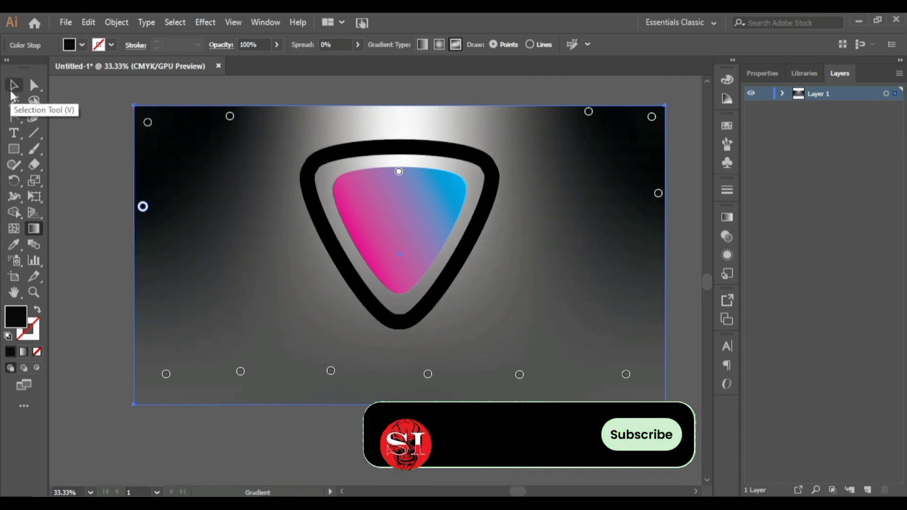
- Select the thick pick outline and confirm a light Screen-mode outer glow with 11 pt blur
{"action": "left_click", "coordinate": [16, 95]}
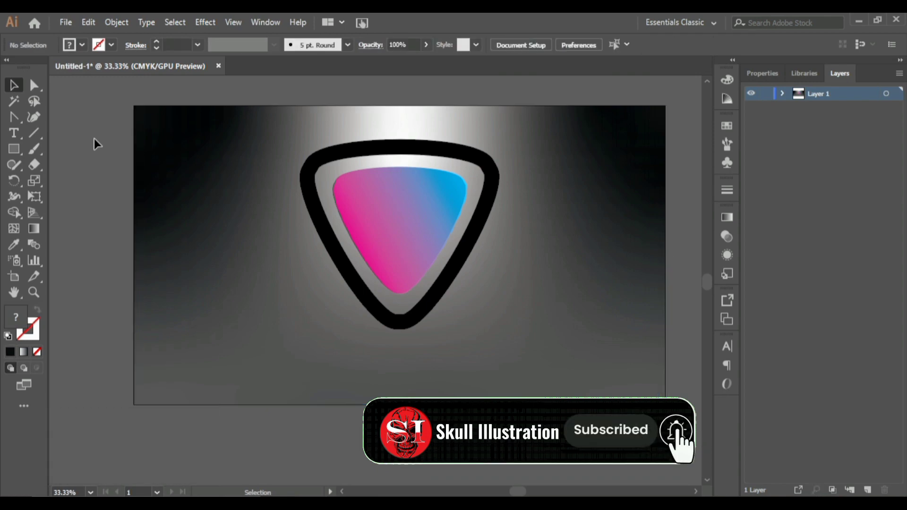
{"action": "left_click", "coordinate": [394, 197]}
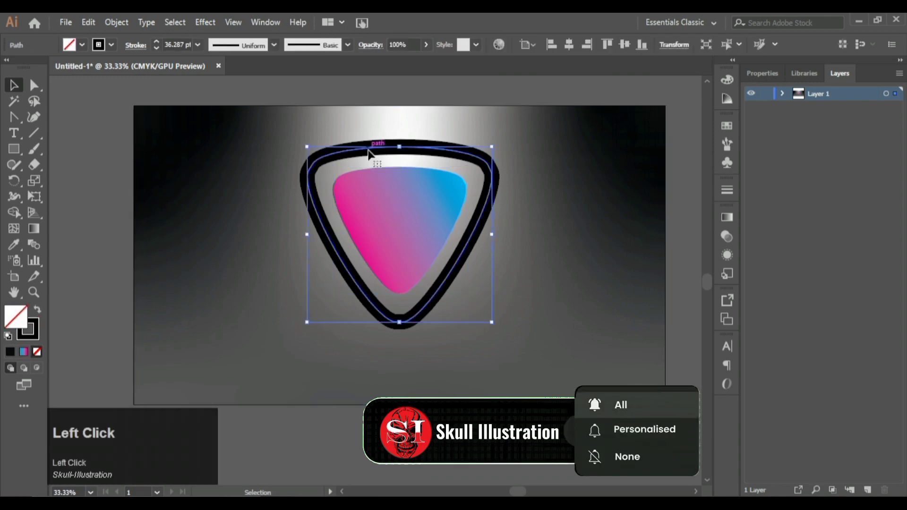
{"action": "left_click", "coordinate": [206, 25]}
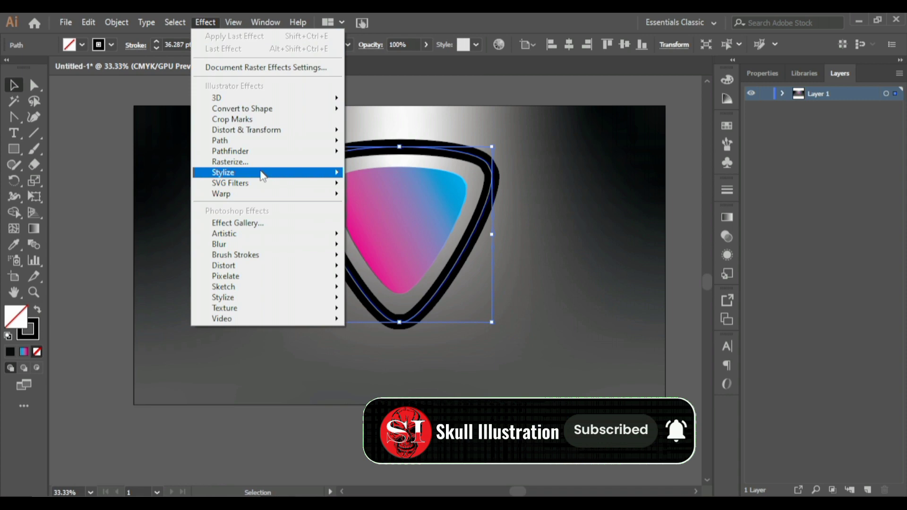
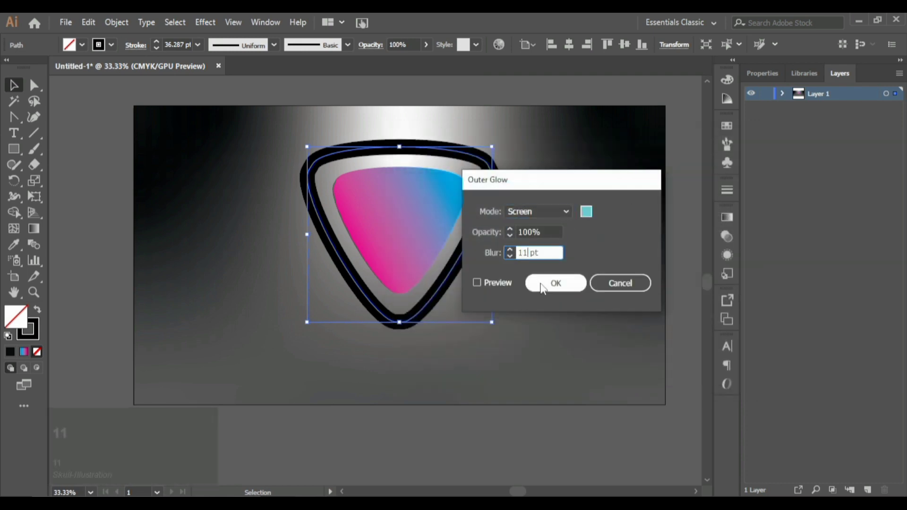
{"action": "left_click", "coordinate": [546, 288]}
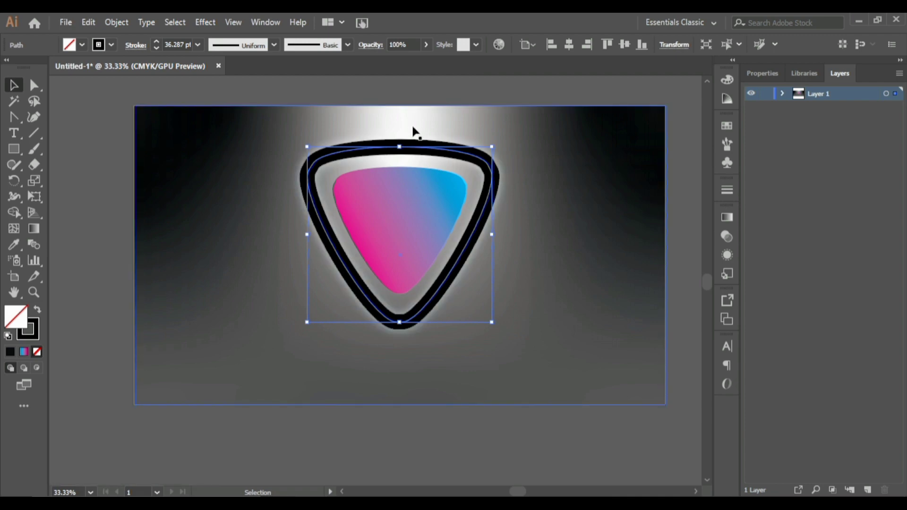
- Select the background rectangle and enter its freeform gradient for recolouring darker
{"action": "left_click", "coordinate": [418, 133]}
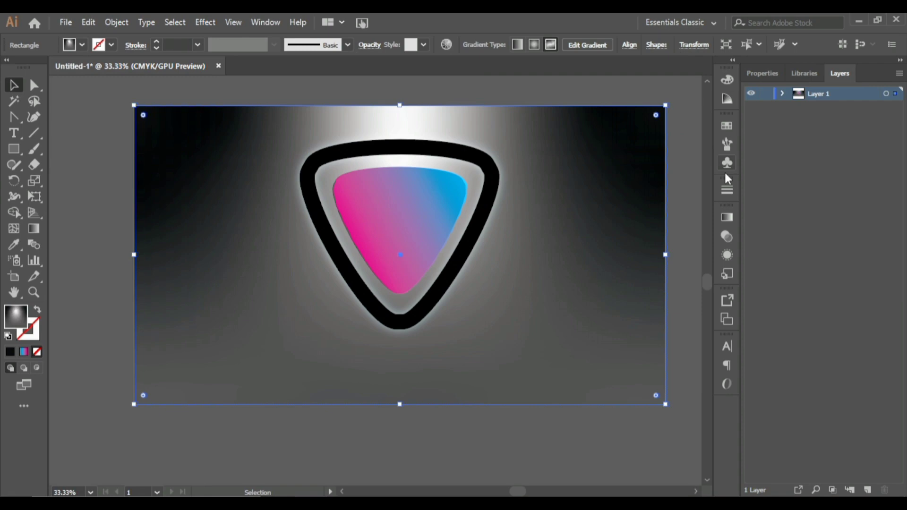
{"action": "left_click", "coordinate": [741, 223]}
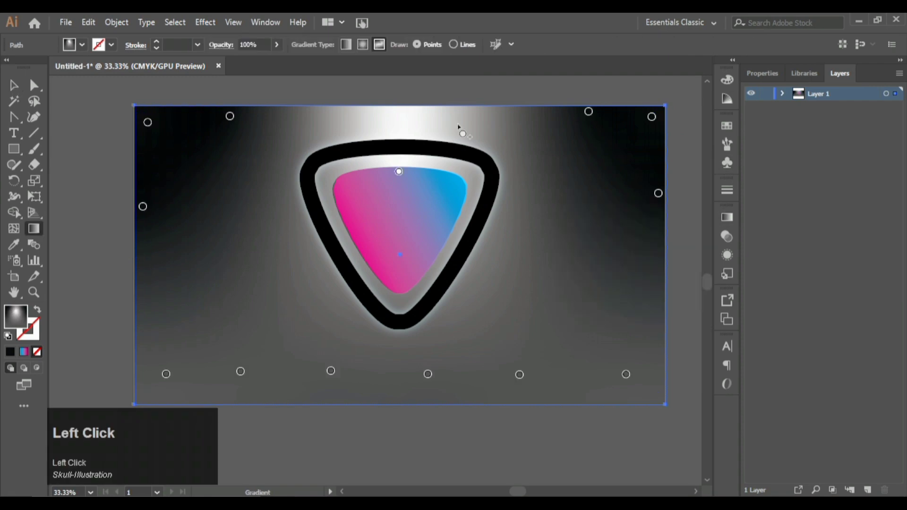
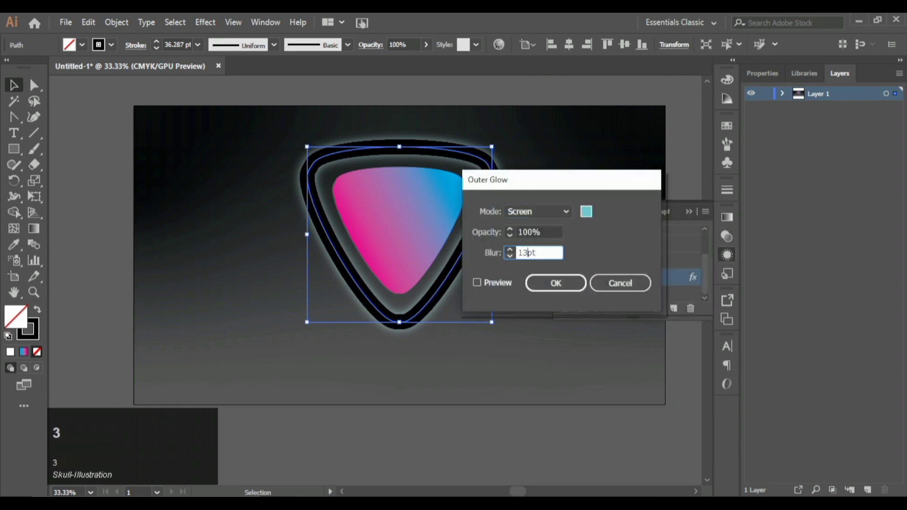
- Reopen the outline's outer glow and raise its blur to 18 pt
{"action": "key", "text": "4"}
{"action": "left_click", "coordinate": [572, 285]}
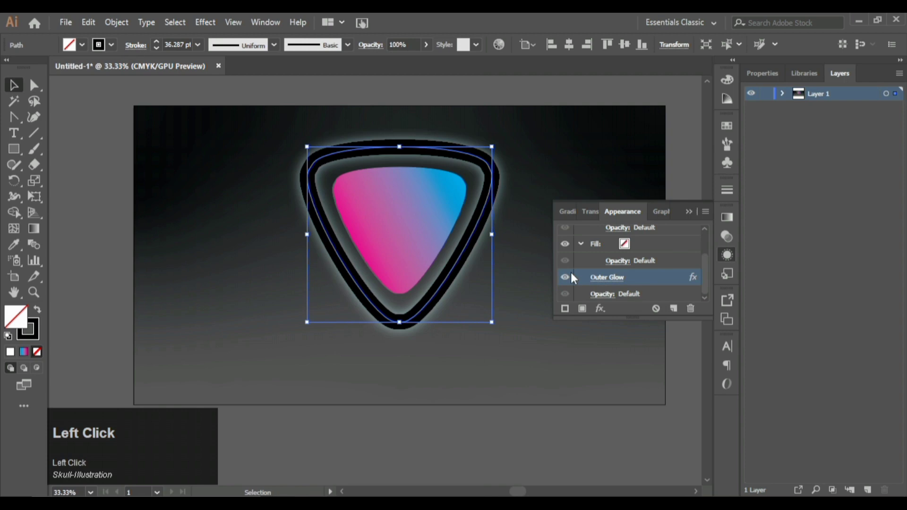
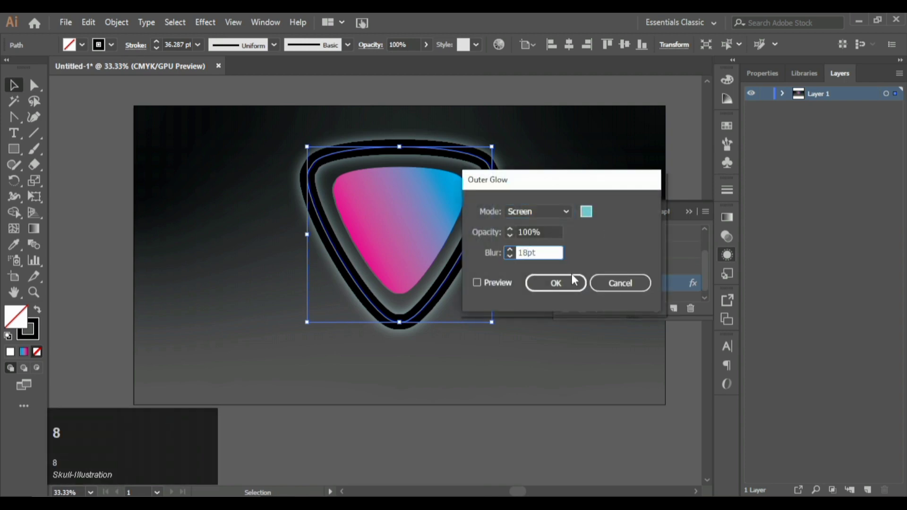
{"action": "left_click", "coordinate": [572, 285]}
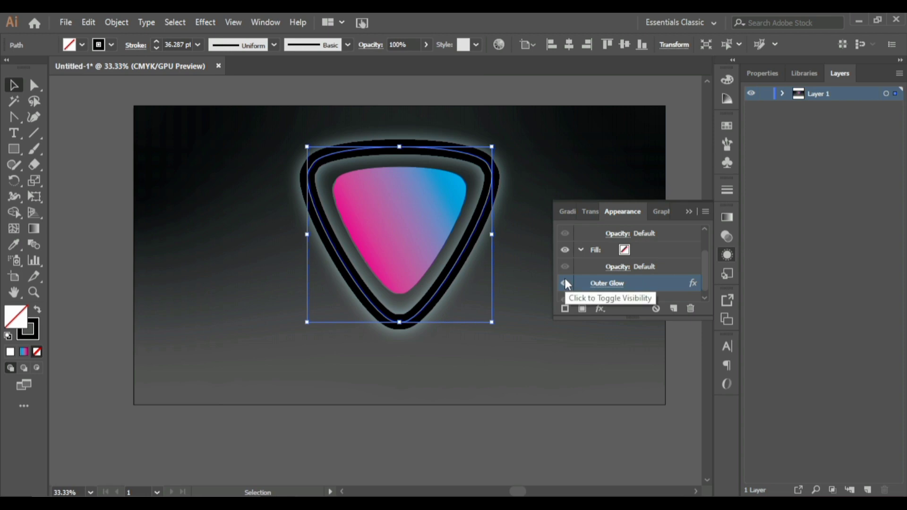
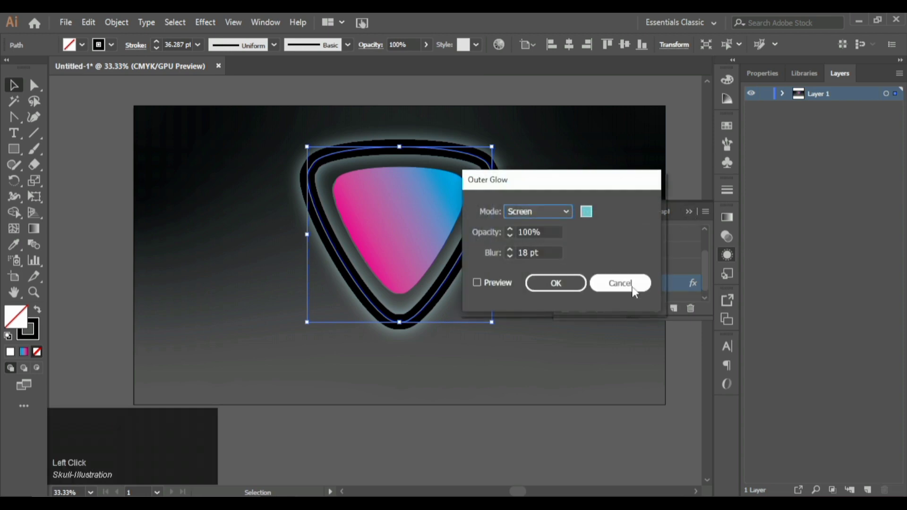
{"action": "left_click", "coordinate": [635, 291]}
{"action": "key", "text": "ctrl+z"}
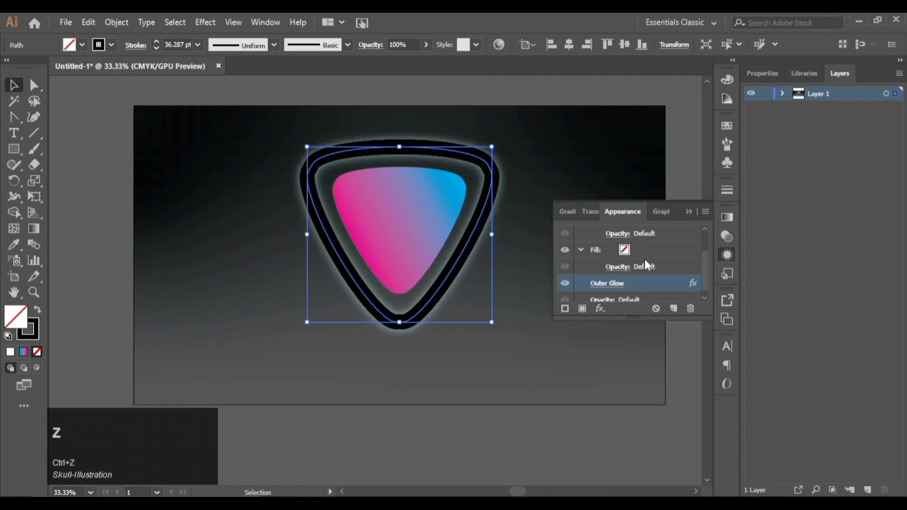
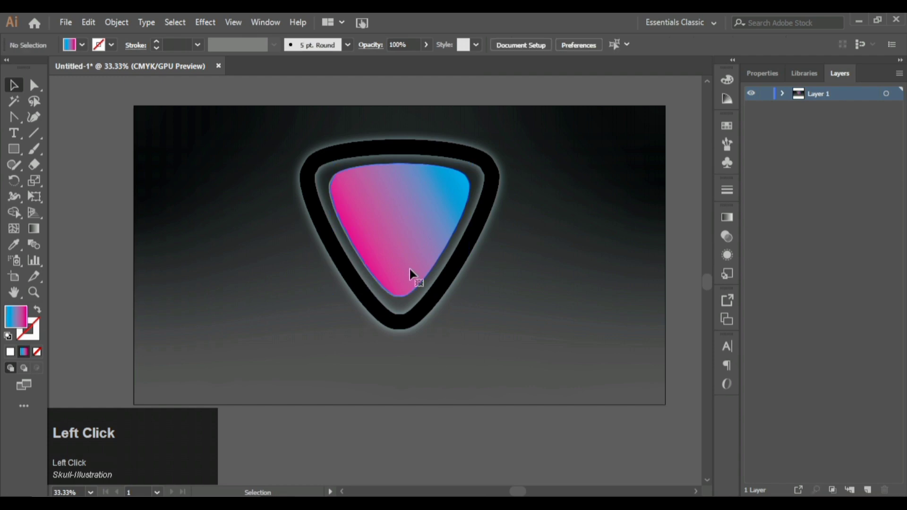
- Select all the pick's pieces and group them together
{"action": "key", "text": "Down"}
{"action": "left_click", "coordinate": [484, 442]}
{"action": "left_click", "coordinate": [375, 195]}
{"action": "left_click", "coordinate": [332, 158]}
{"action": "right_click", "coordinate": [371, 220]}
{"action": "left_click", "coordinate": [411, 307]}
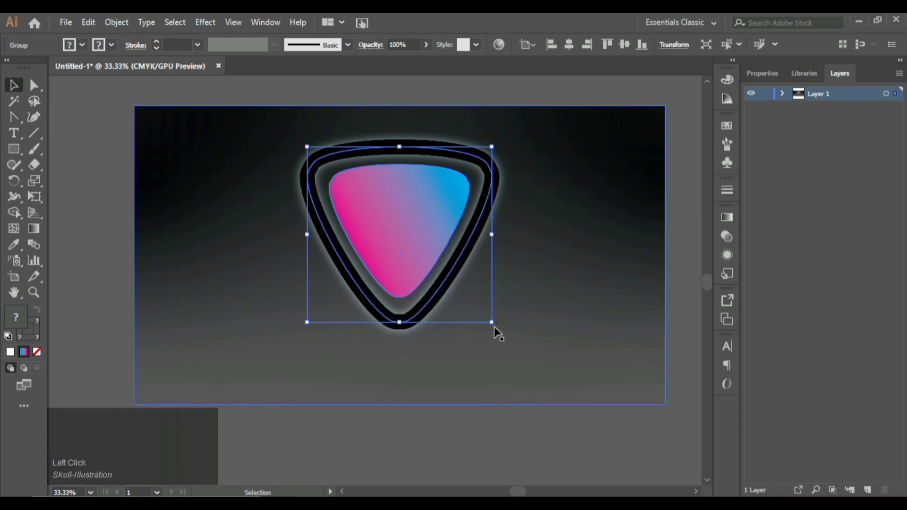
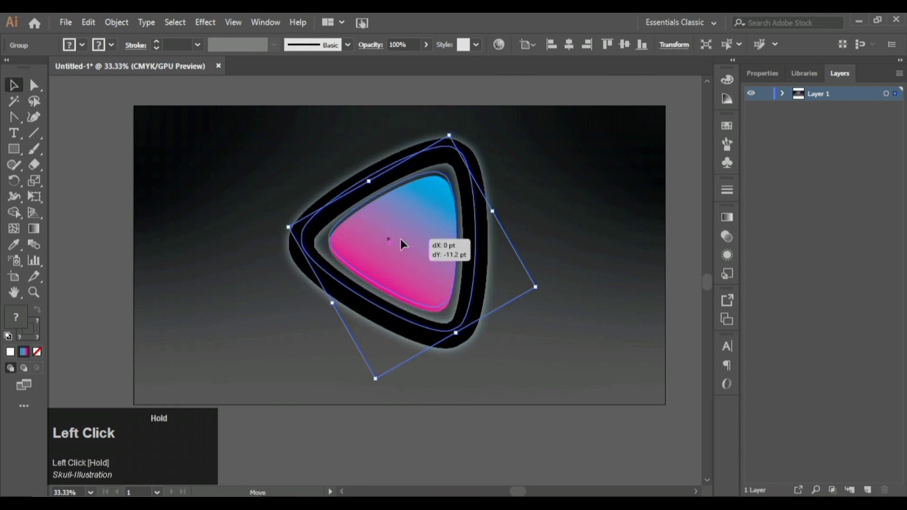
- Reflect the rotated pick group across the horizontal axis as a mirrored copy
{"action": "right_click", "coordinate": [382, 244]}
{"action": "left_click", "coordinate": [557, 401]}
{"action": "left_click", "coordinate": [129, 359]}
{"action": "left_click", "coordinate": [126, 233]}
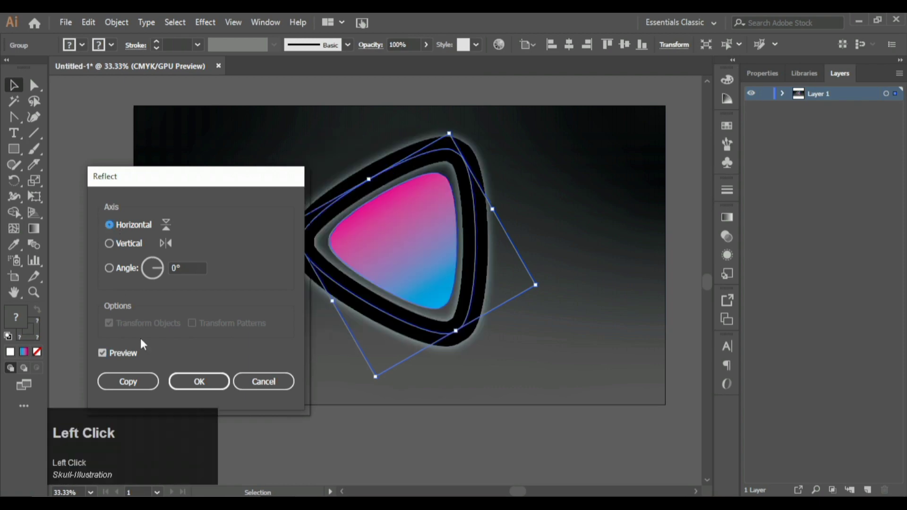
{"action": "left_click", "coordinate": [146, 384]}
{"action": "scroll", "scroll_direction": "down", "scroll_amount": 3}
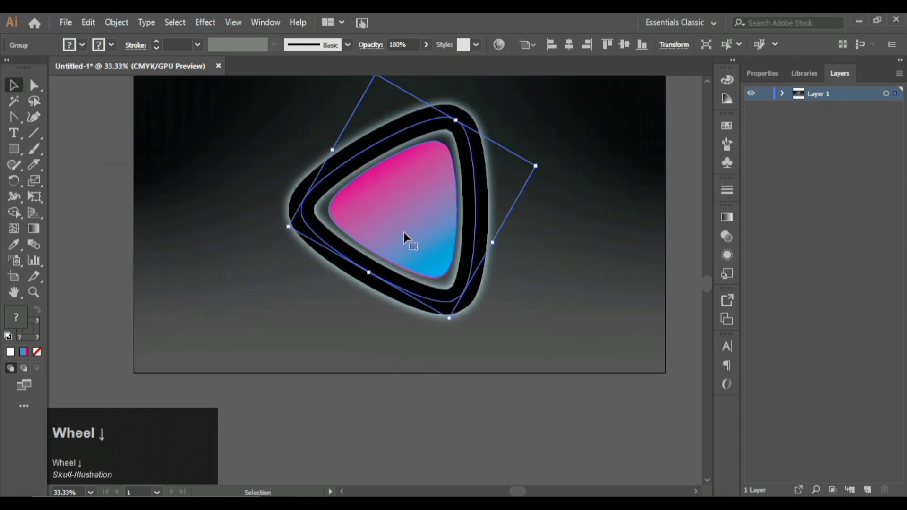
{"action": "scroll", "scroll_direction": "up", "scroll_amount": 3}
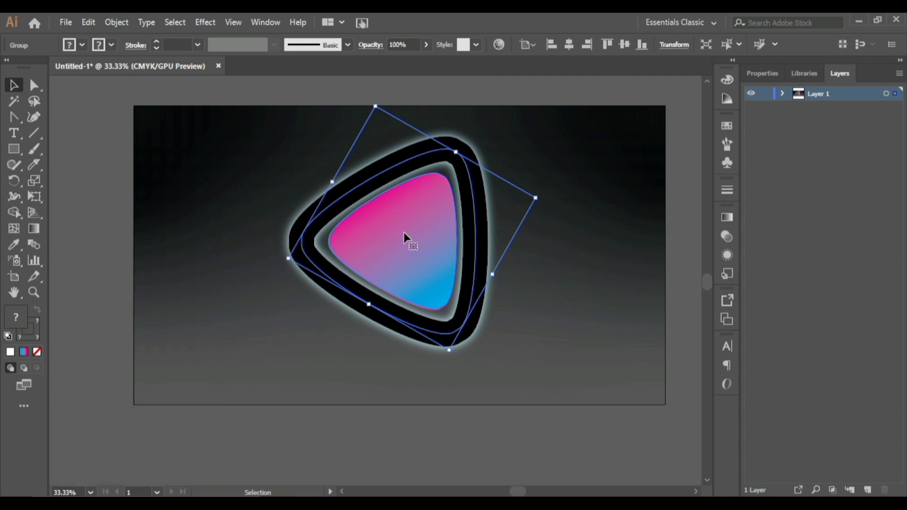
{"action": "key", "text": "z"}
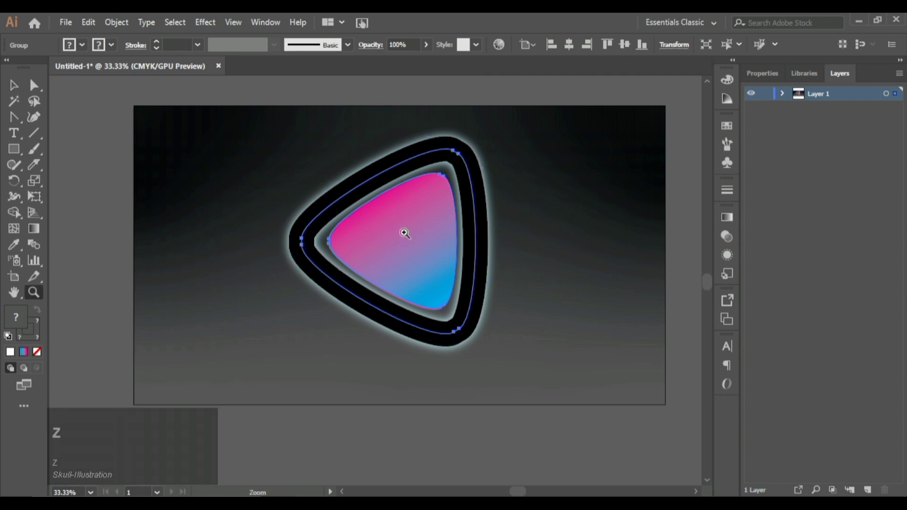
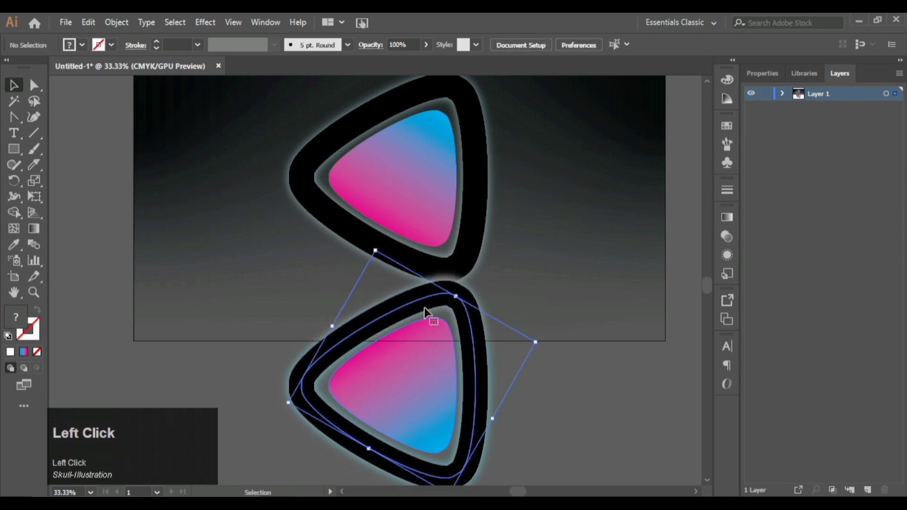
- Zoom in to align the mirrored copy's tip against the original's, then zoom back out
{"action": "key", "text": "Down"}
{"action": "scroll", "scroll_direction": "up", "scroll_amount": 3}
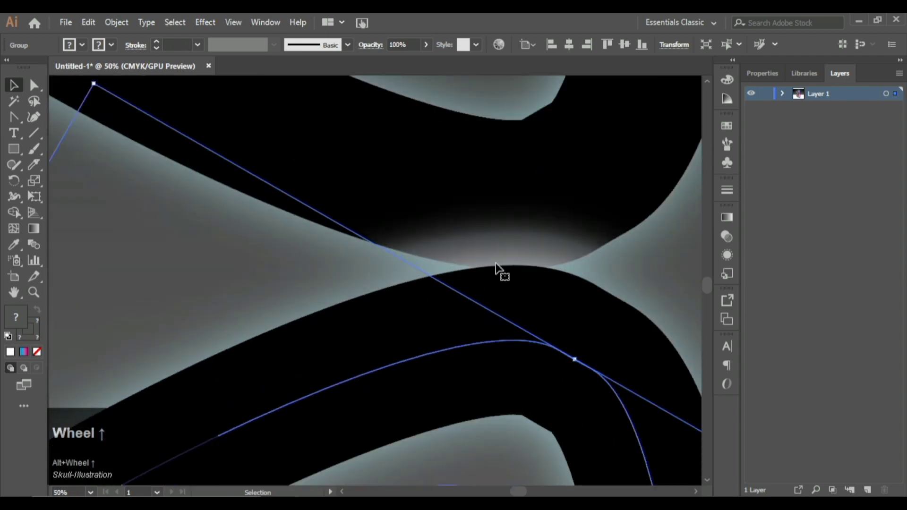
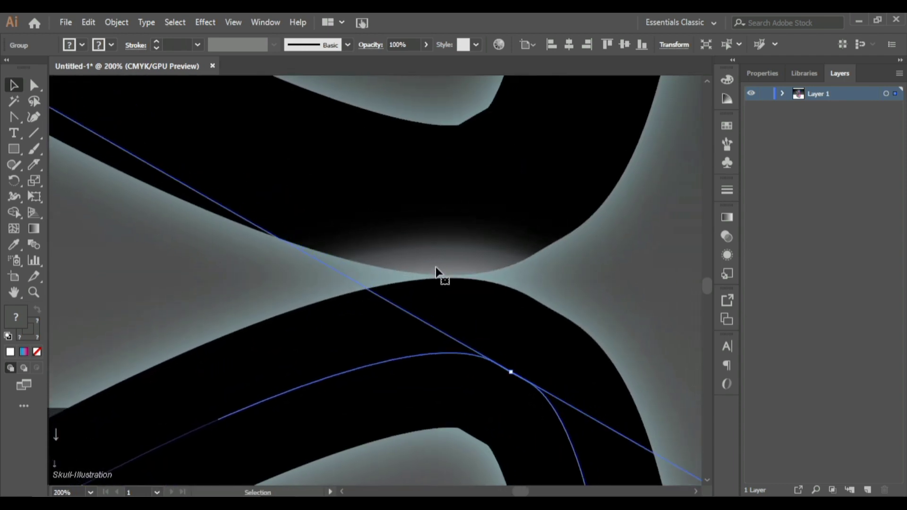
{"action": "left_click", "coordinate": [646, 269]}
{"action": "scroll", "scroll_direction": "down", "scroll_amount": 3}
{"action": "left_click", "coordinate": [532, 385]}
{"action": "left_click", "coordinate": [366, 298]}
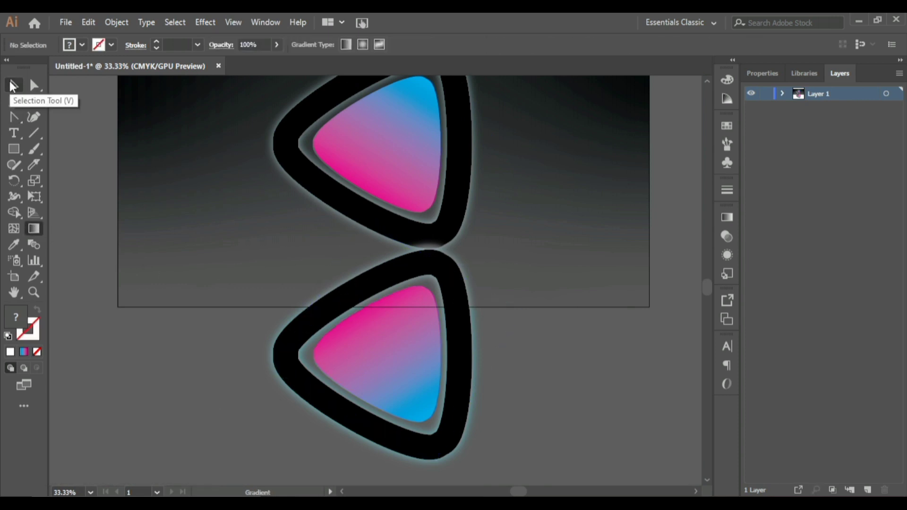
- Bring up the colour swatches to give the covering rectangle its white-to-black fill
{"action": "left_click", "coordinate": [15, 85]}
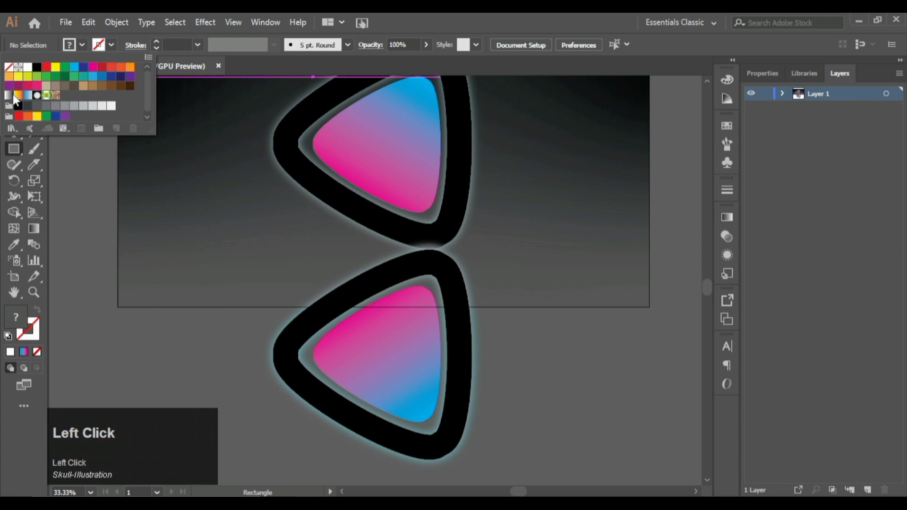
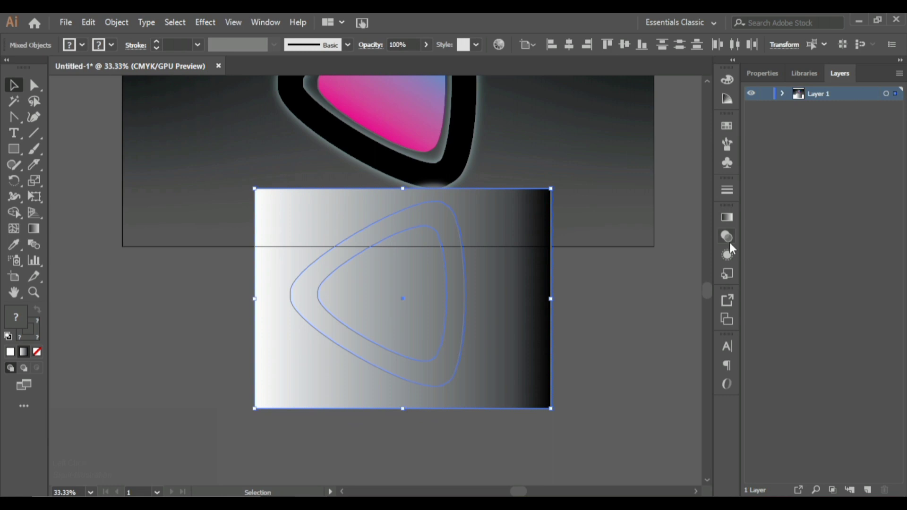
- Make the gradient rectangle an opacity mask, adjust its gradient vertically, and return to the artwork
{"action": "left_click", "coordinate": [727, 244]}
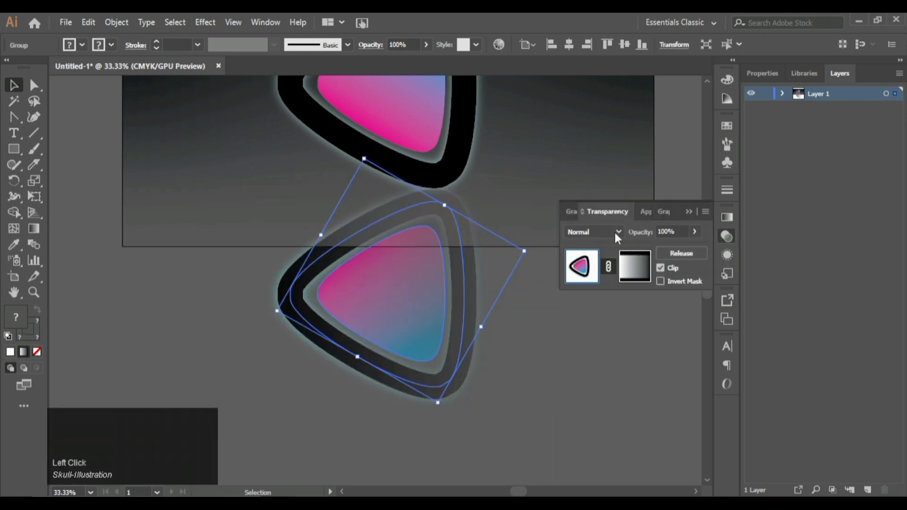
{"action": "left_click", "coordinate": [636, 270]}
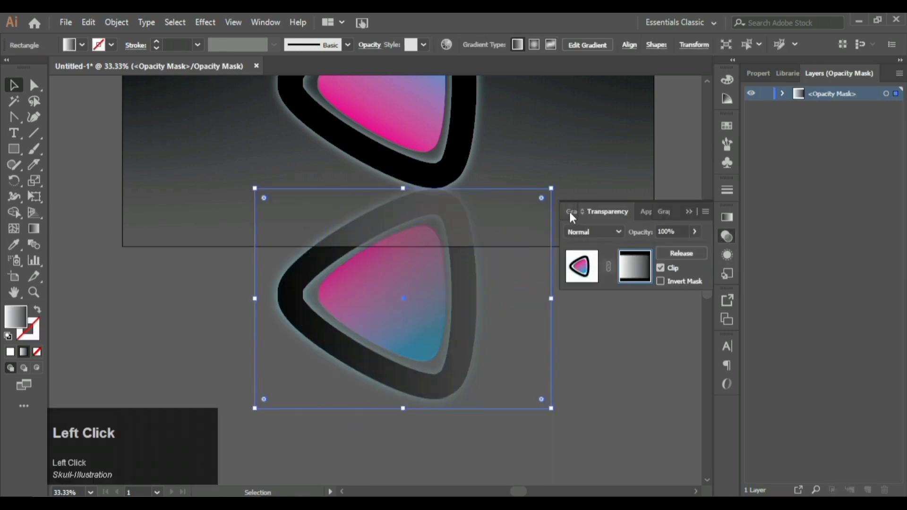
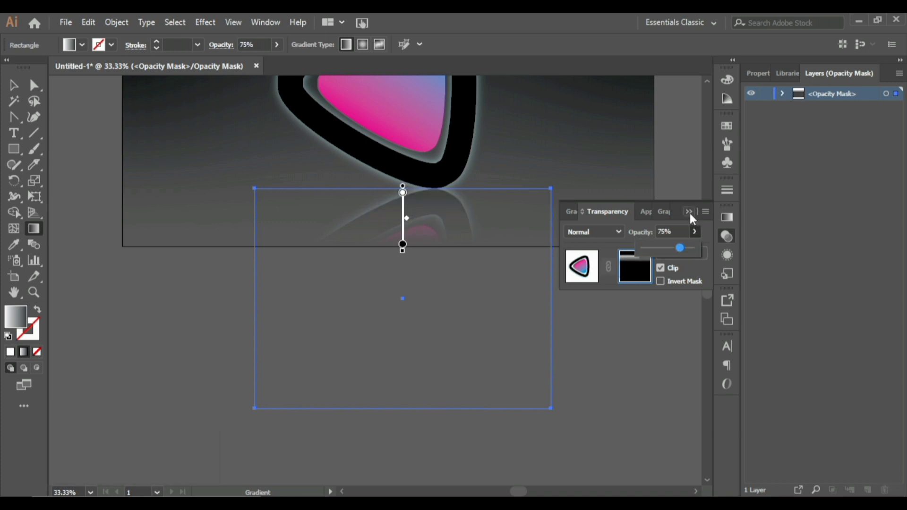
{"action": "left_click", "coordinate": [696, 217]}
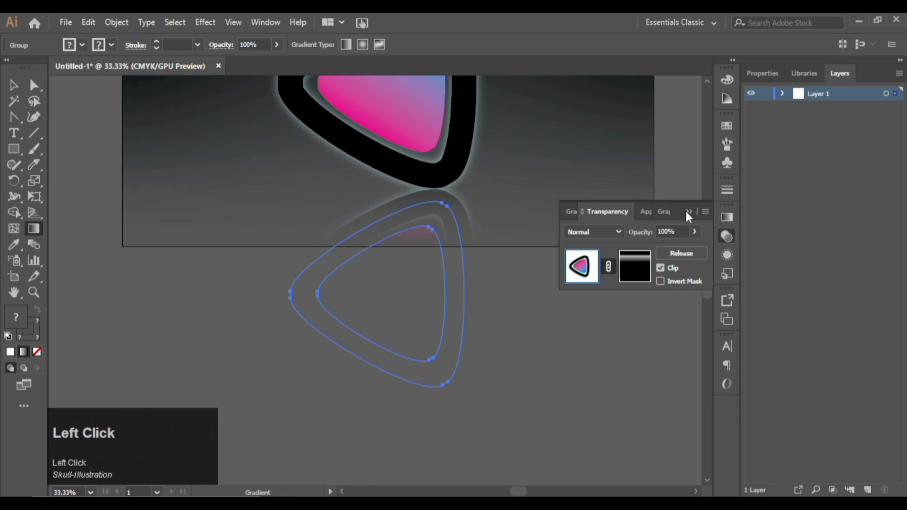
{"action": "left_click", "coordinate": [694, 216]}
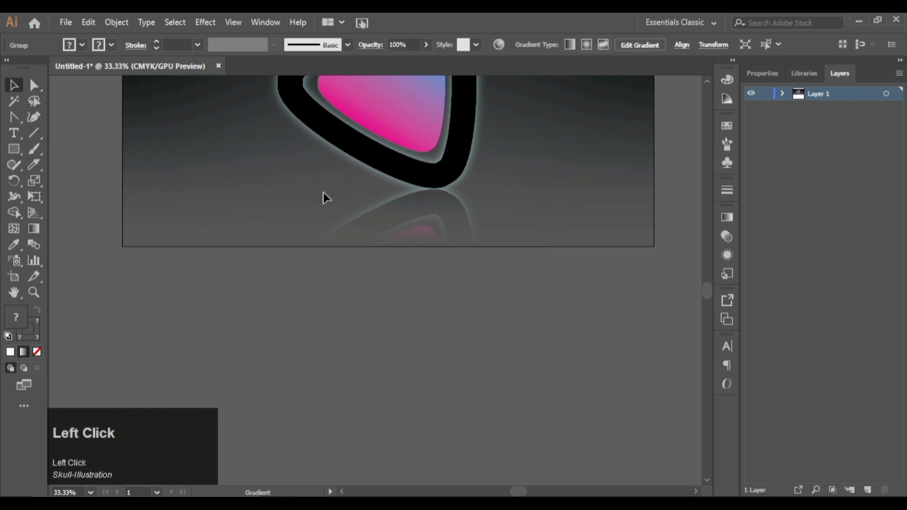
{"action": "scroll", "scroll_direction": "down", "scroll_amount": 3}
{"action": "scroll", "scroll_direction": "up", "scroll_amount": 3}
{"action": "scroll", "scroll_direction": "up", "scroll_amount": 3}
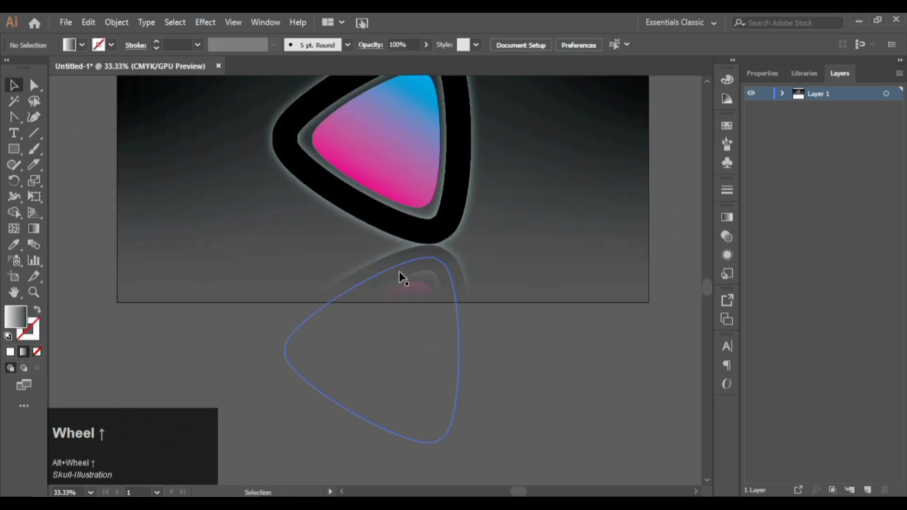
- Reopen the reflection's transparency settings to raise the mask opacity to 85%
{"action": "left_click", "coordinate": [439, 263]}
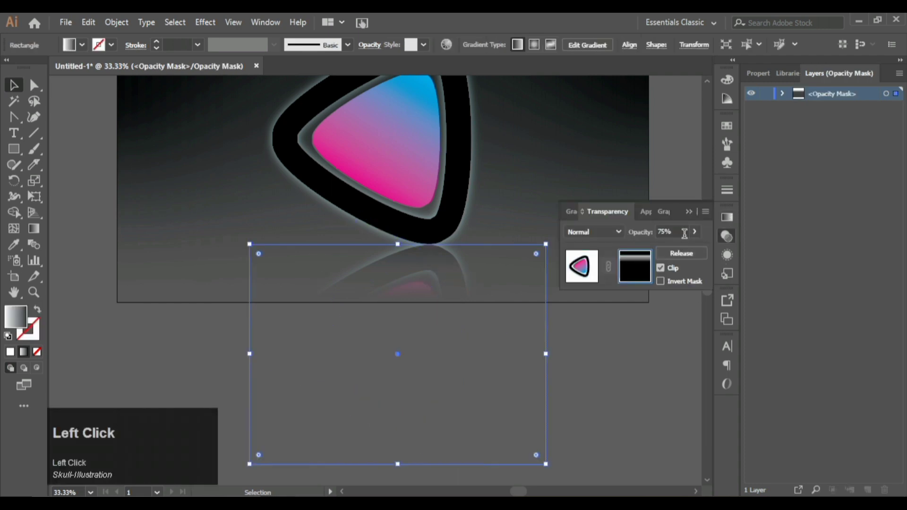
{"action": "scroll", "scroll_direction": "up", "scroll_amount": 3}
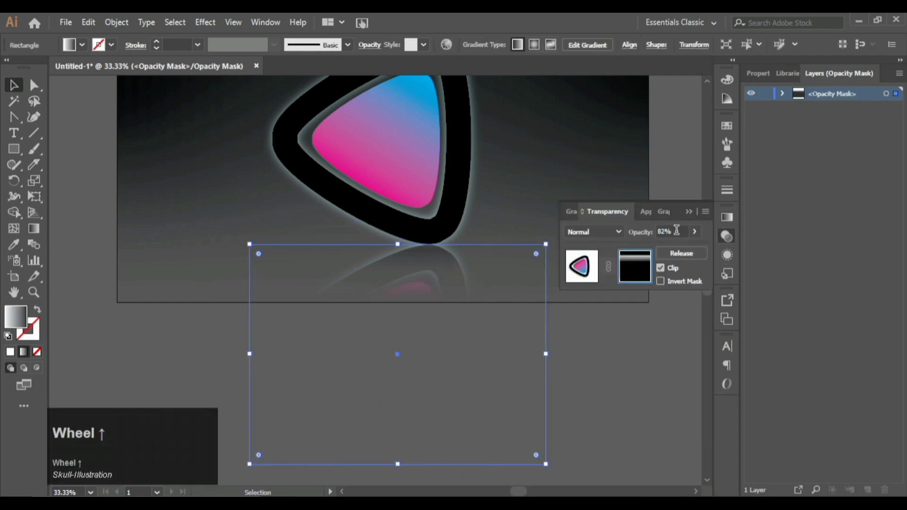
{"action": "scroll", "scroll_direction": "down", "scroll_amount": 3}
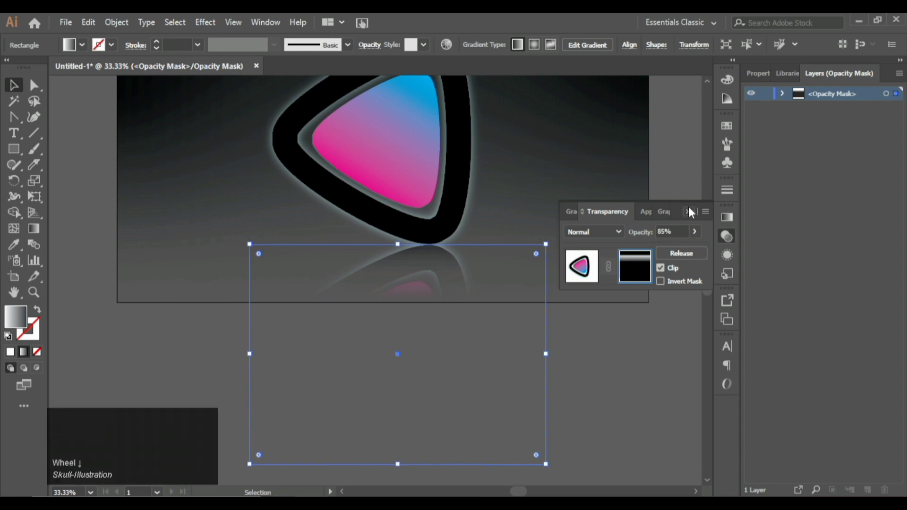
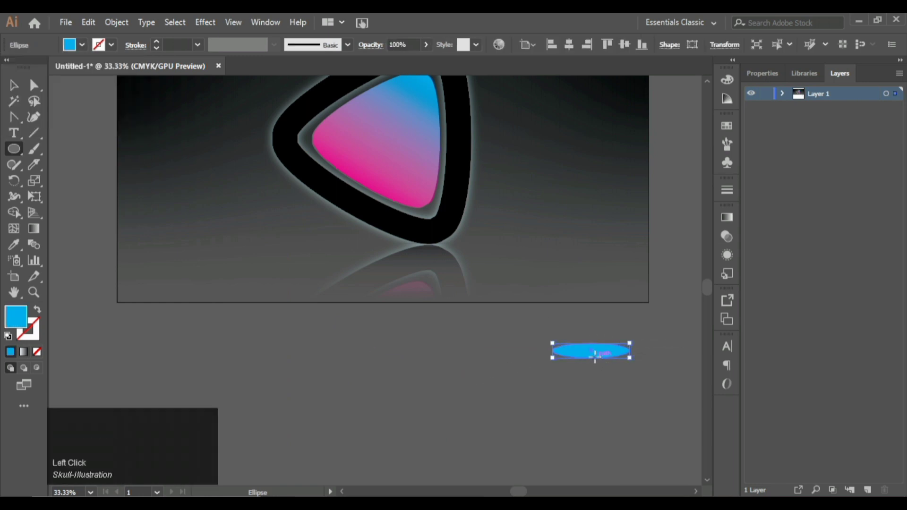
- Give the ellipse a radial gradient whose end stop fades to 0% opacity
{"action": "left_click", "coordinate": [738, 223]}
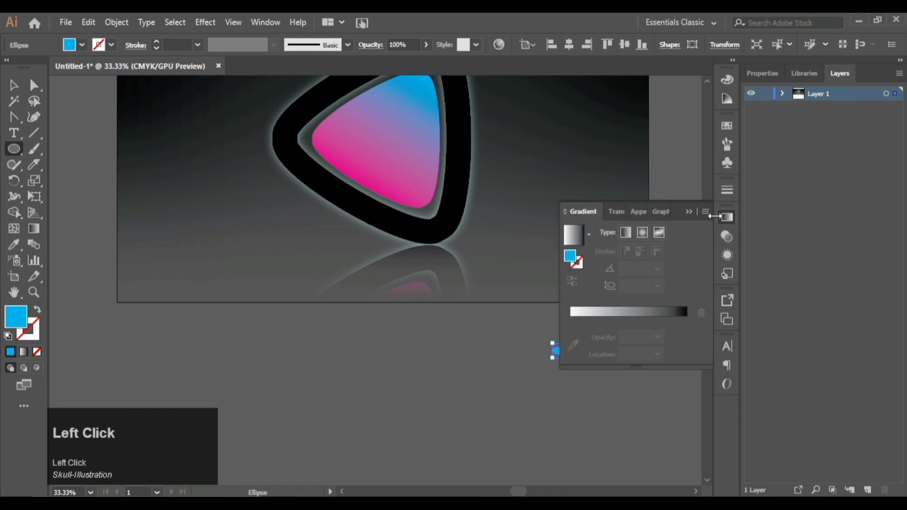
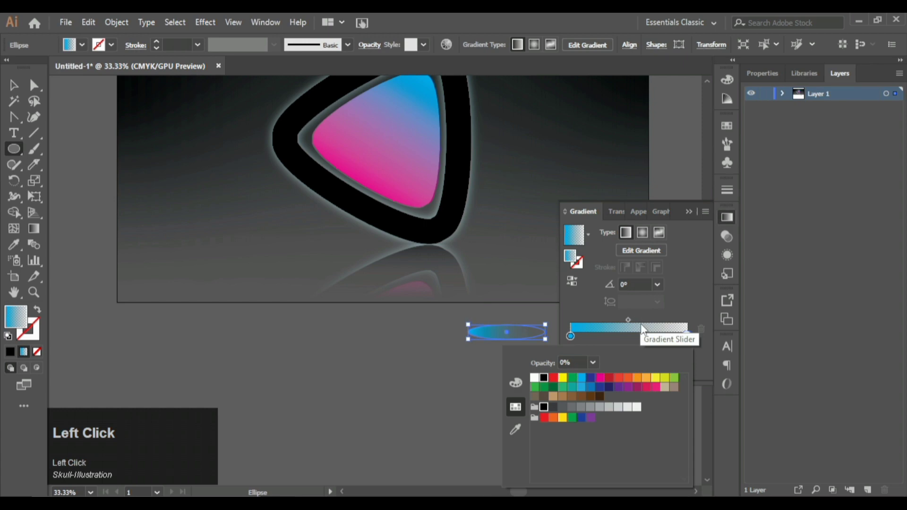
{"action": "left_click", "coordinate": [649, 237]}
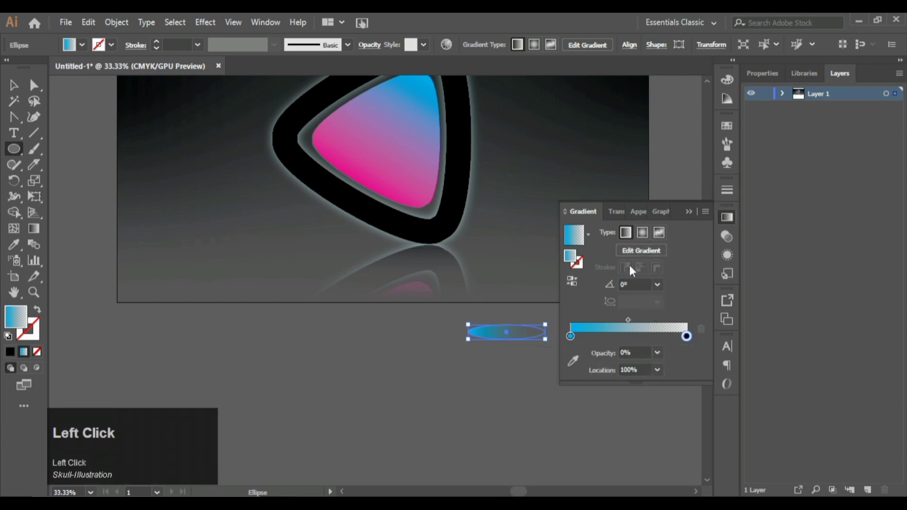
{"action": "left_click", "coordinate": [644, 233]}
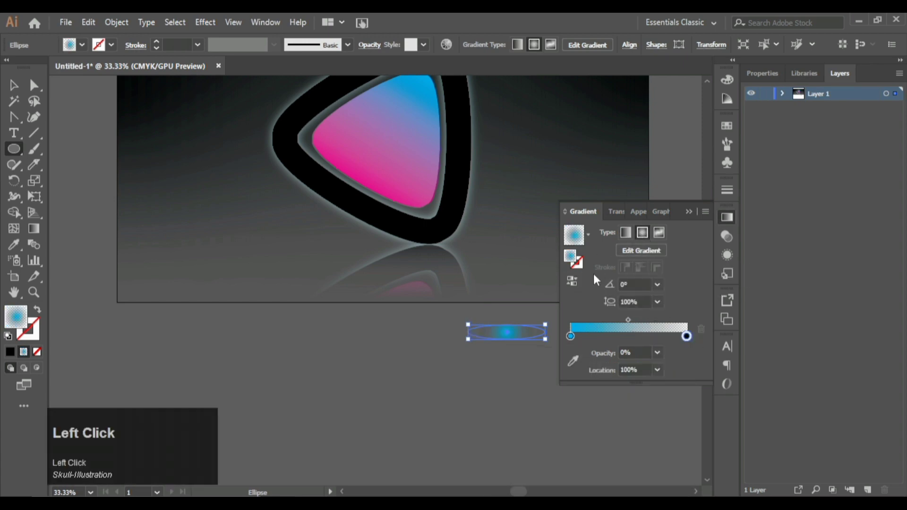